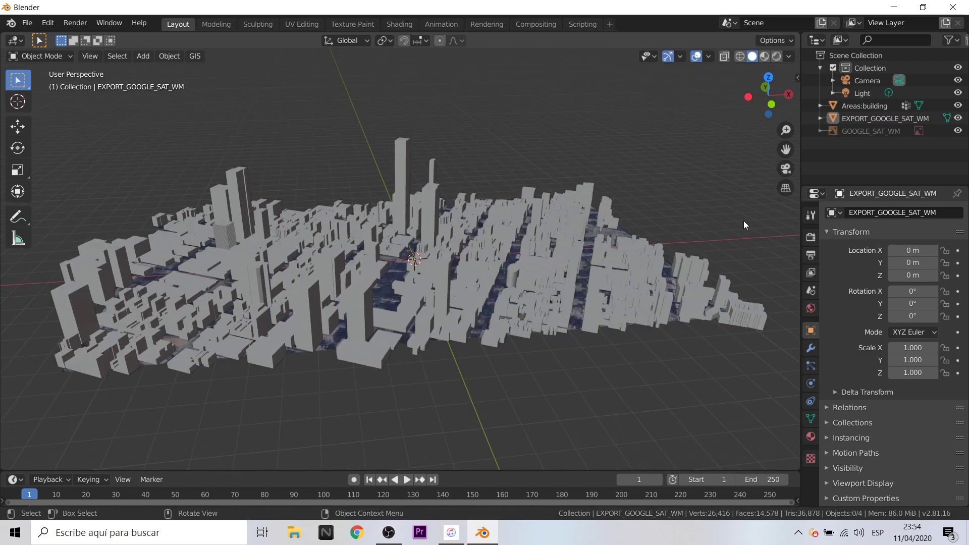
- Look around the extruded city and make the Areas:building object active
left_click(543, 392)
middle_click(541, 394)
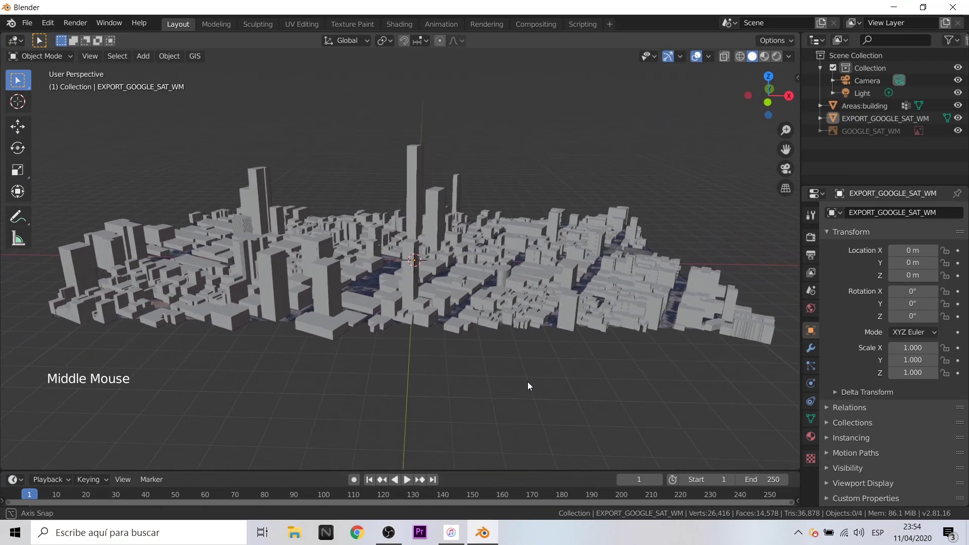
scroll("up", 3)
scroll("down", 3)
left_click(850, 107)
middle_click(479, 391)
scroll("up", 3)
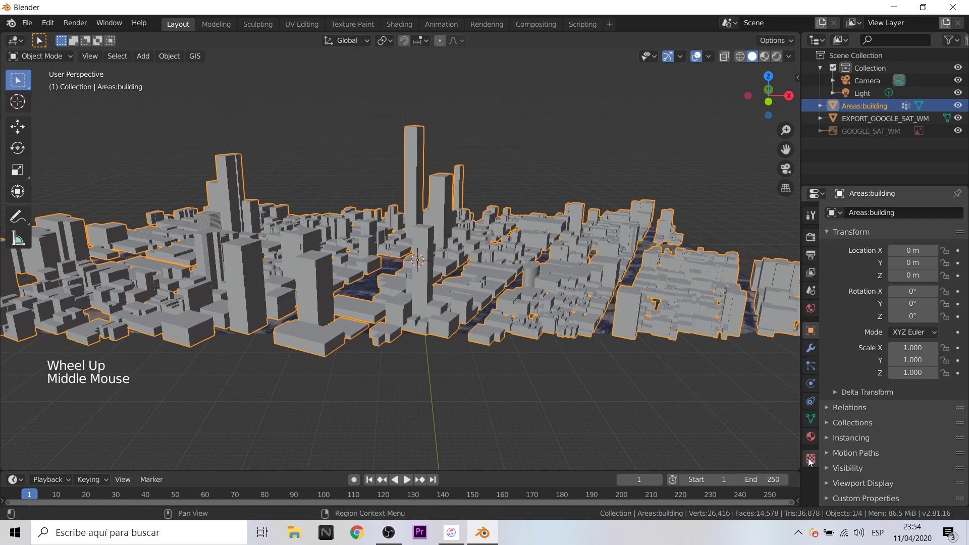
- Show the buildings' empty material list and enter Edit Mode on the mesh
left_click(813, 440)
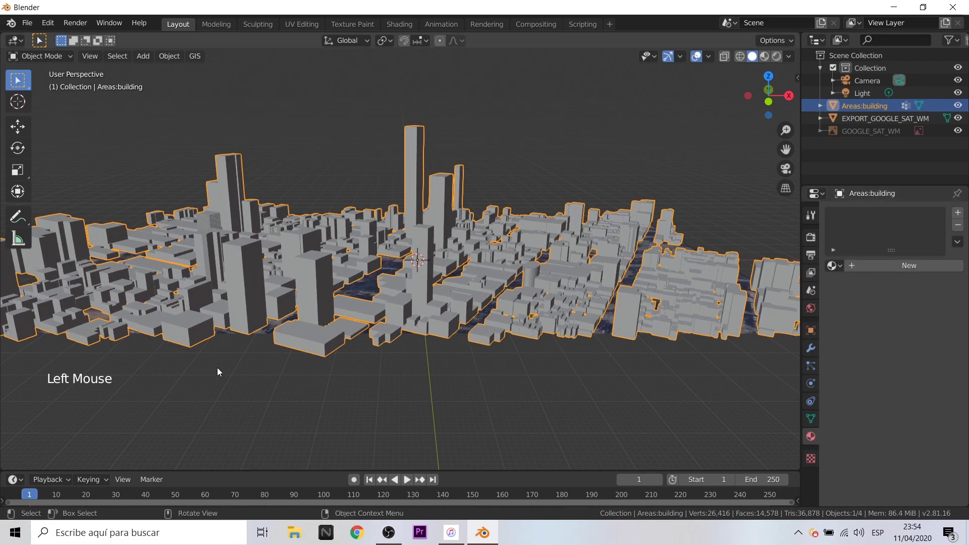
key("Tab")
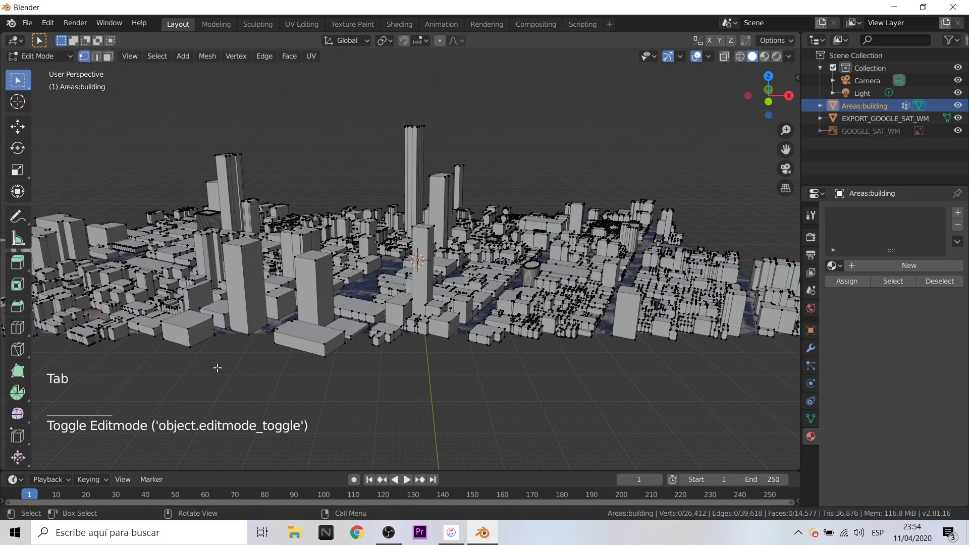
- Switch Edit Mode to face selection for picking a single wall face
key("3")
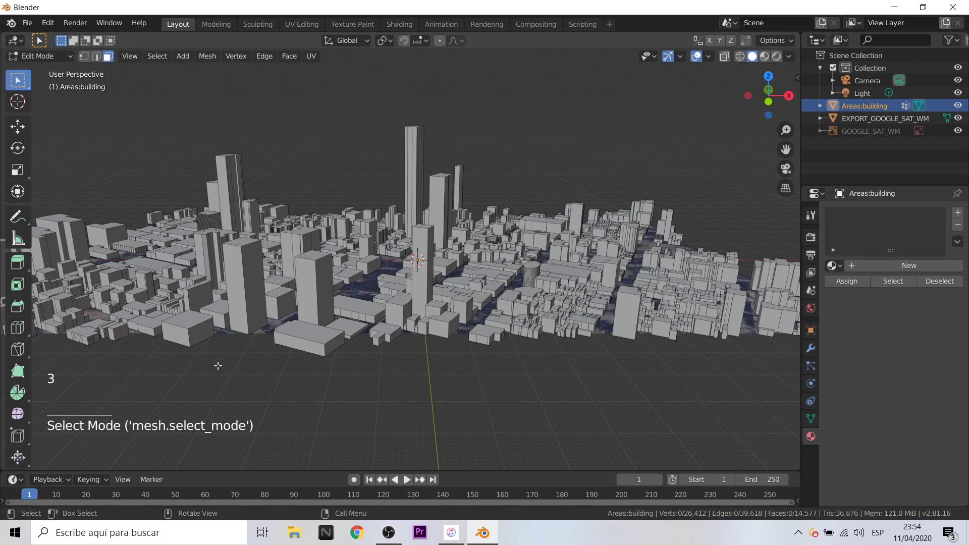
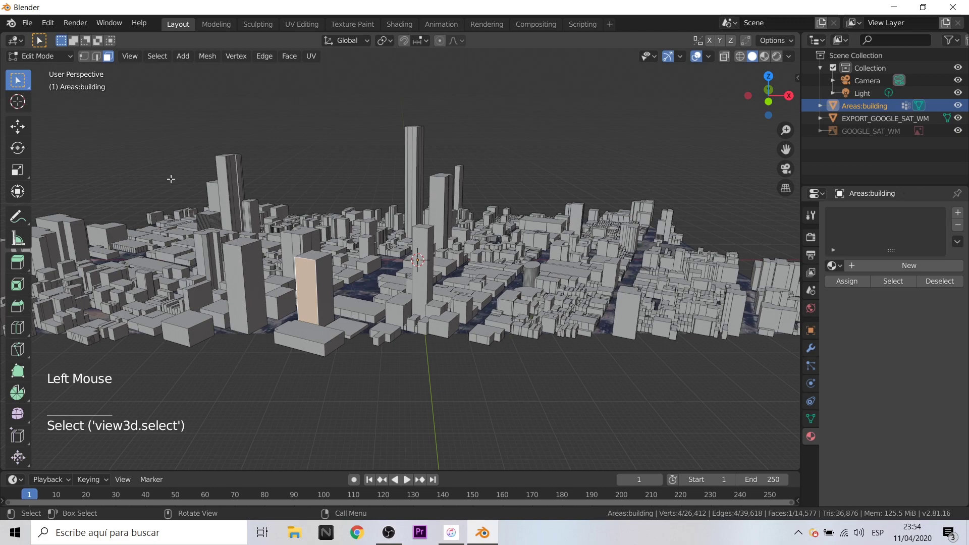
- Bring up the Select menu to gather similar wall faces
left_click(160, 64)
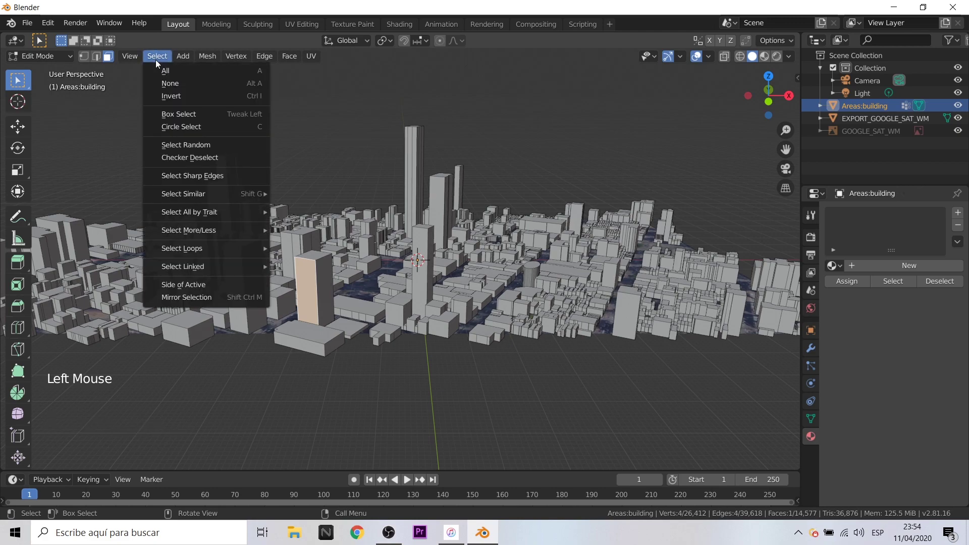
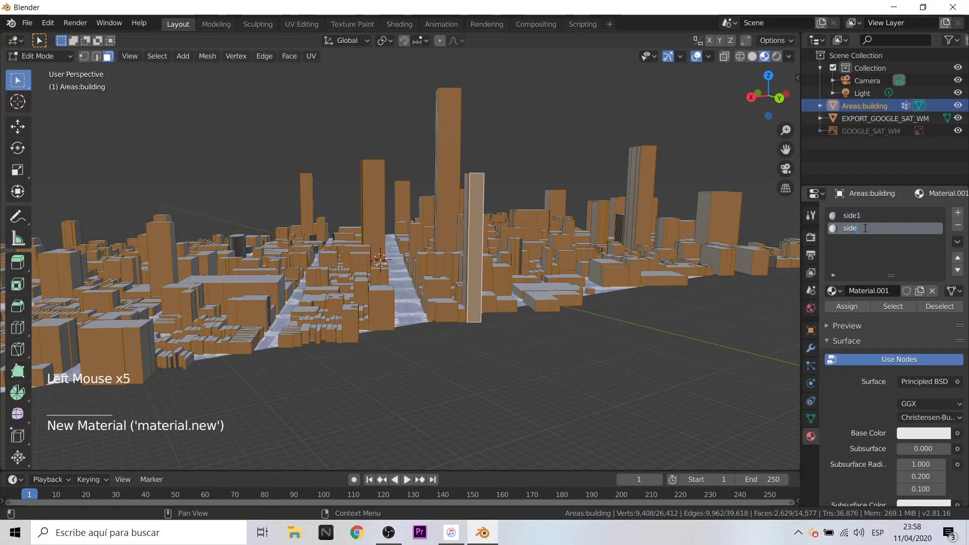
- Map new_building.jpg onto the side2 walls with scaled-down UVs showing window rows
left_click(852, 313)
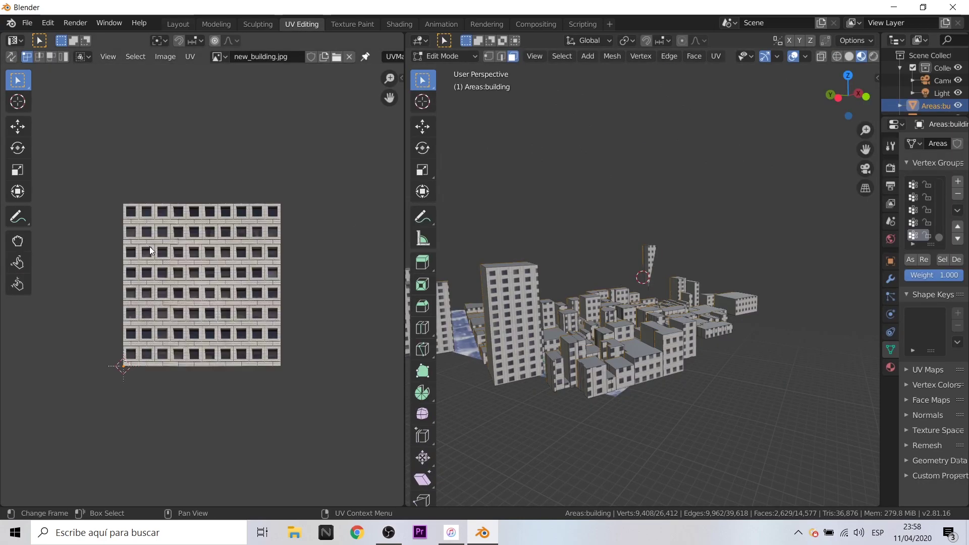
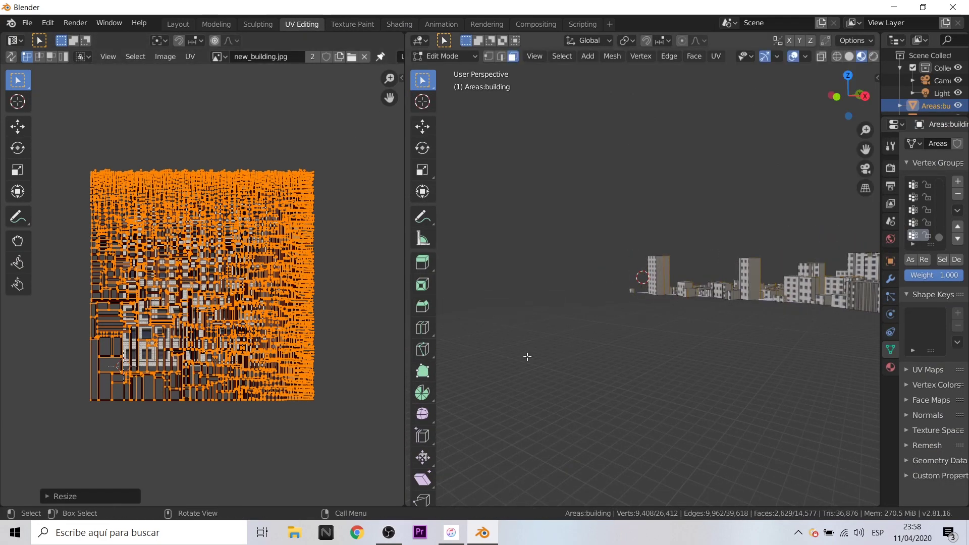
left_click(499, 332)
middle_click(490, 333)
scroll("up", 3)
scroll("down", 3)
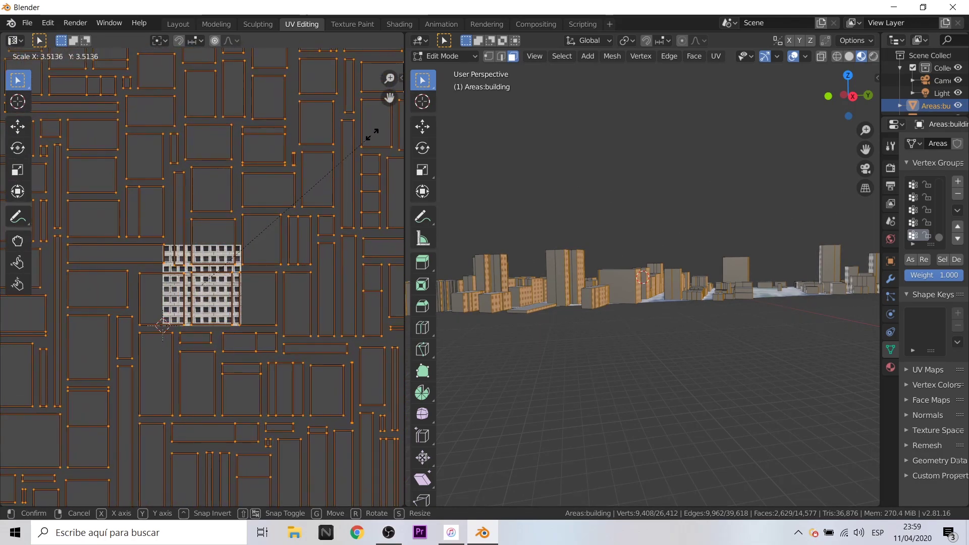
left_click(186, 28)
middle_click(433, 352)
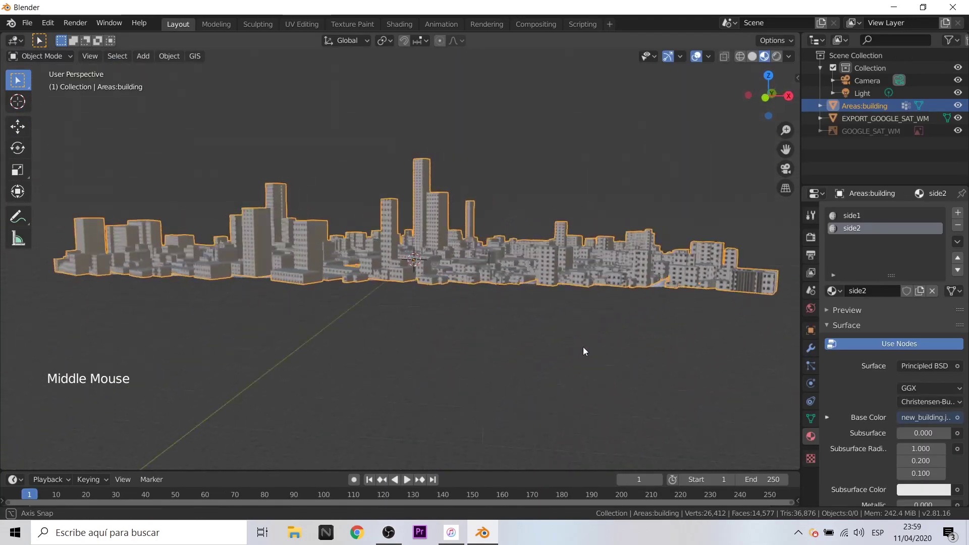
- Inspect the textured city, then move to UV Editing for the tower's 'building' material
left_click(553, 346)
middle_click(493, 381)
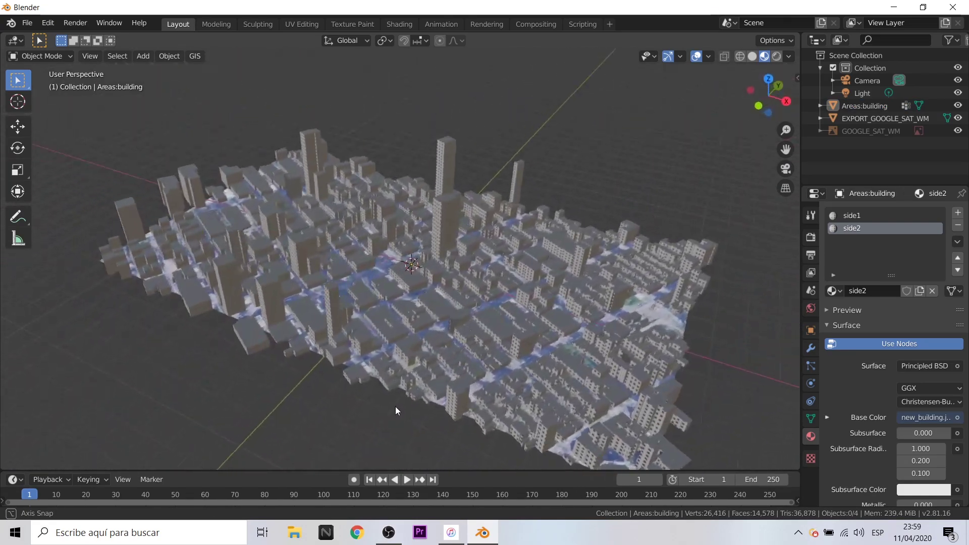
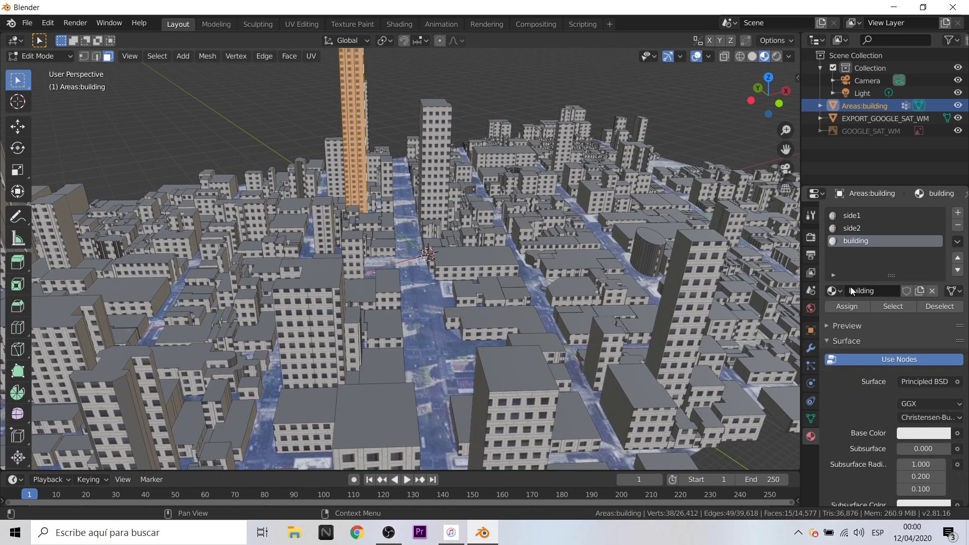
left_click(858, 312)
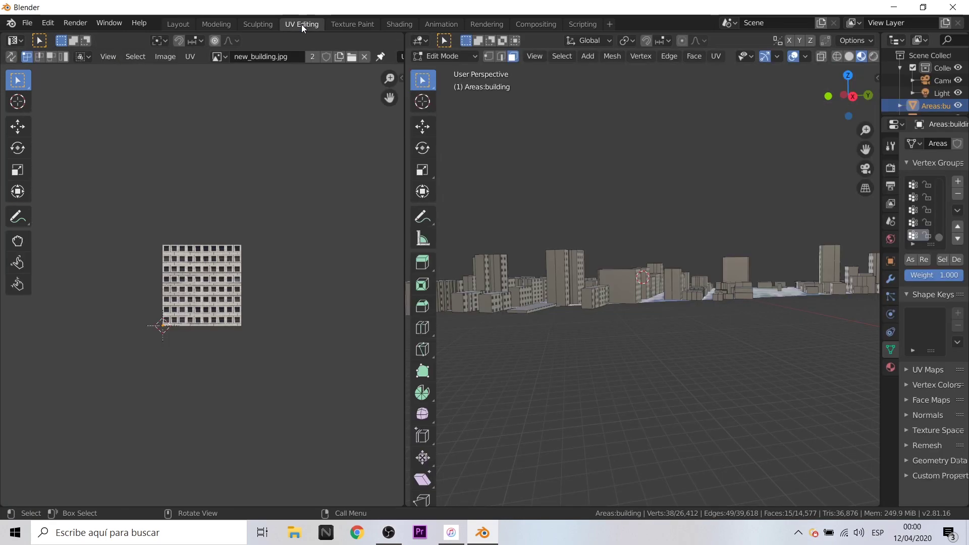